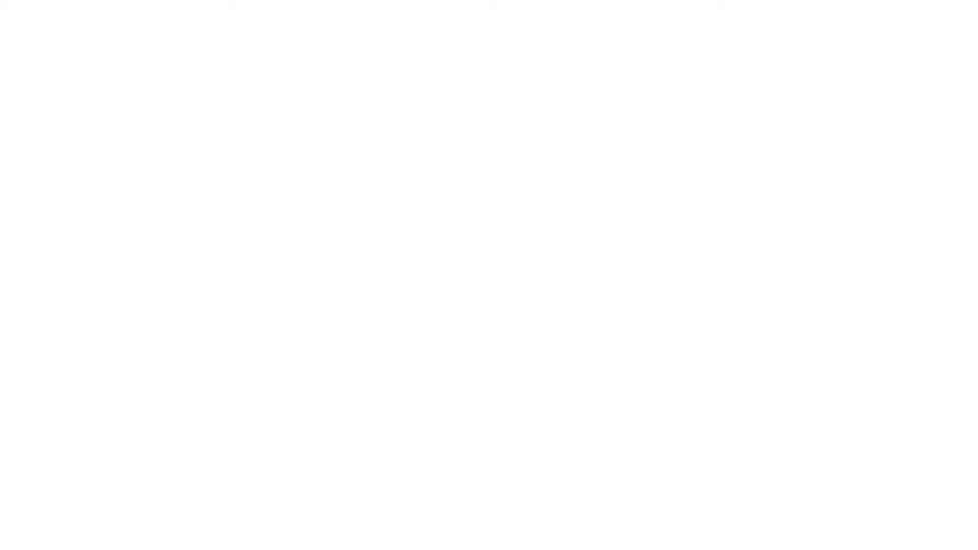
# Step: Orbit the viewport to look down on the site, then turn to face the building's long side
pyautogui.press('a')
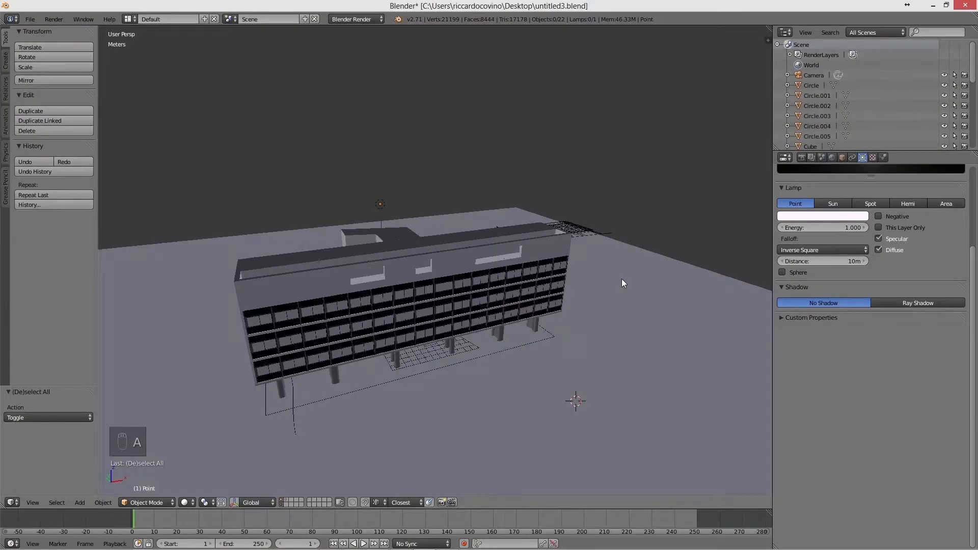
pyautogui.moveTo(591, 203); pyautogui.dragTo(574, 194)
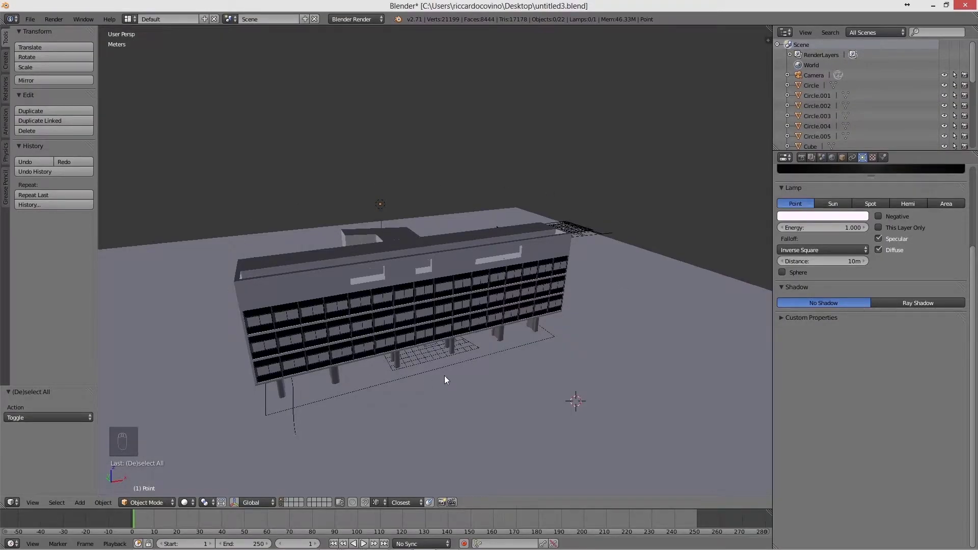
pyautogui.moveTo(441, 192); pyautogui.dragTo(438, 216)
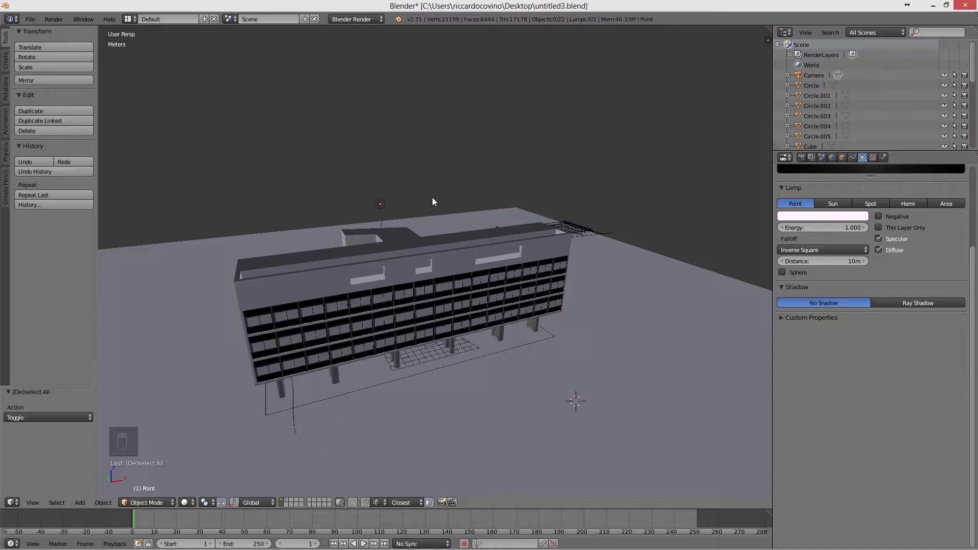
pyautogui.middleClick(383, 204)
pyautogui.moveTo(448, 241); pyautogui.dragTo(411, 280)
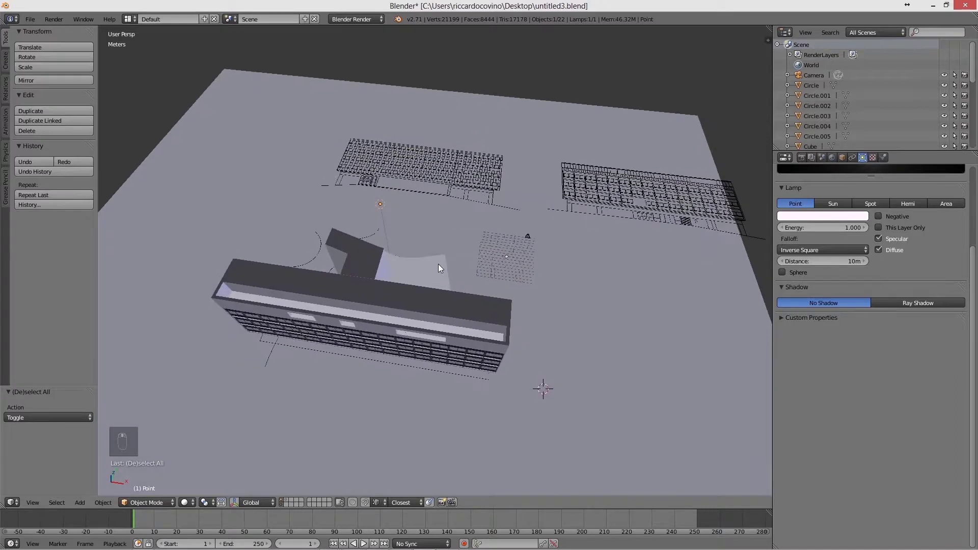
pyautogui.moveTo(391, 172); pyautogui.dragTo(469, 269)
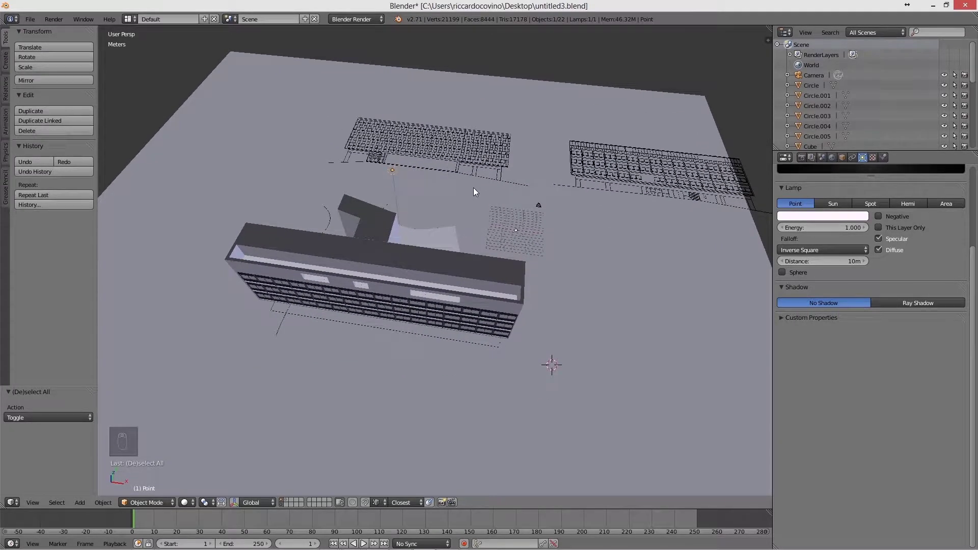
pyautogui.moveTo(460, 261); pyautogui.dragTo(494, 282)
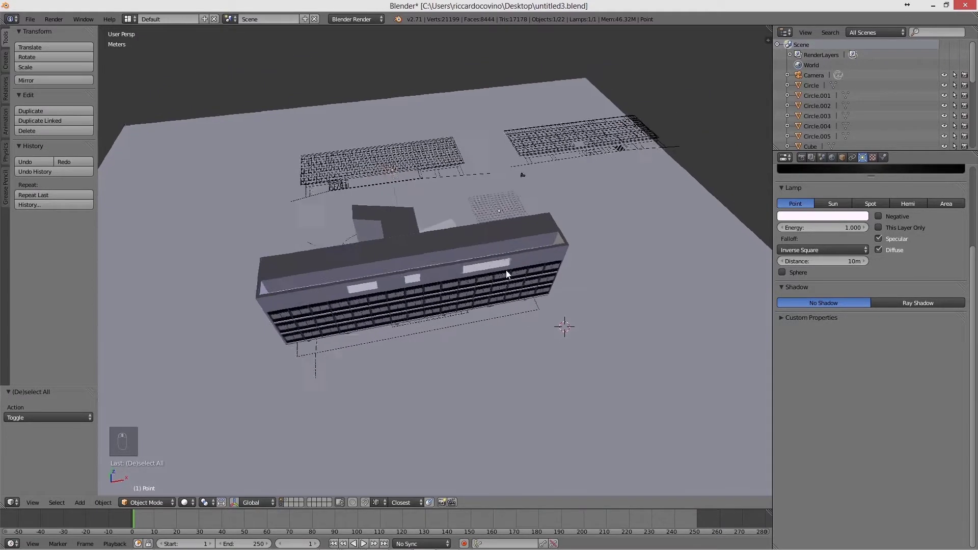
pyautogui.middleClick(412, 181)
pyautogui.moveTo(412, 175); pyautogui.dragTo(423, 233)
# Step: Move the lamp about 45 m along negative Y to sit in front of the building facade
pyautogui.press('g')
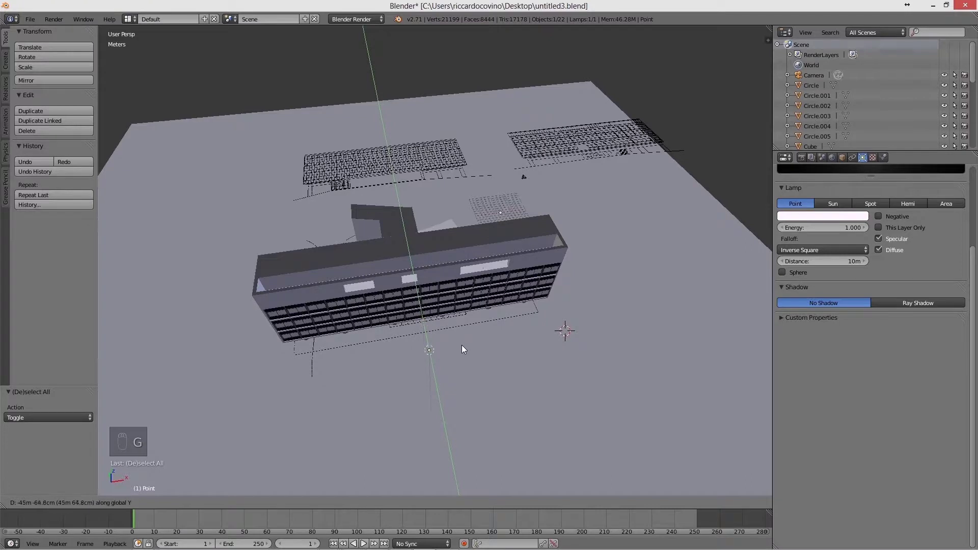
pyautogui.click(499, 388)
pyautogui.click(498, 364)
pyautogui.click(498, 357)
pyautogui.click(498, 349)
pyautogui.middleClick(504, 343)
pyautogui.moveTo(505, 343); pyautogui.dragTo(480, 354)
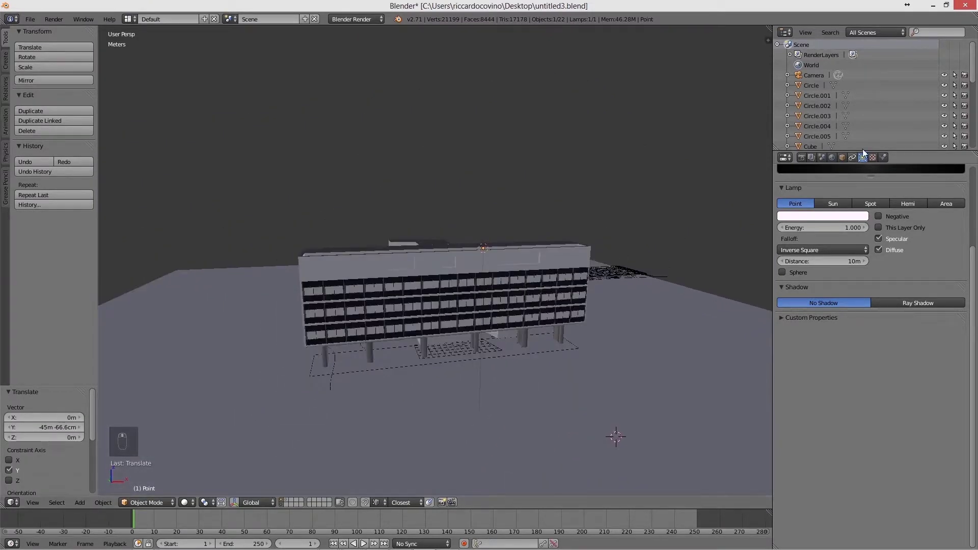
# Step: Scroll the Lamp properties so the lamp Preview panel is visible
pyautogui.moveTo(802, 161); pyautogui.dragTo(852, 158)
pyautogui.moveTo(852, 158); pyautogui.dragTo(867, 153)
pyautogui.moveTo(868, 153); pyautogui.dragTo(863, 158)
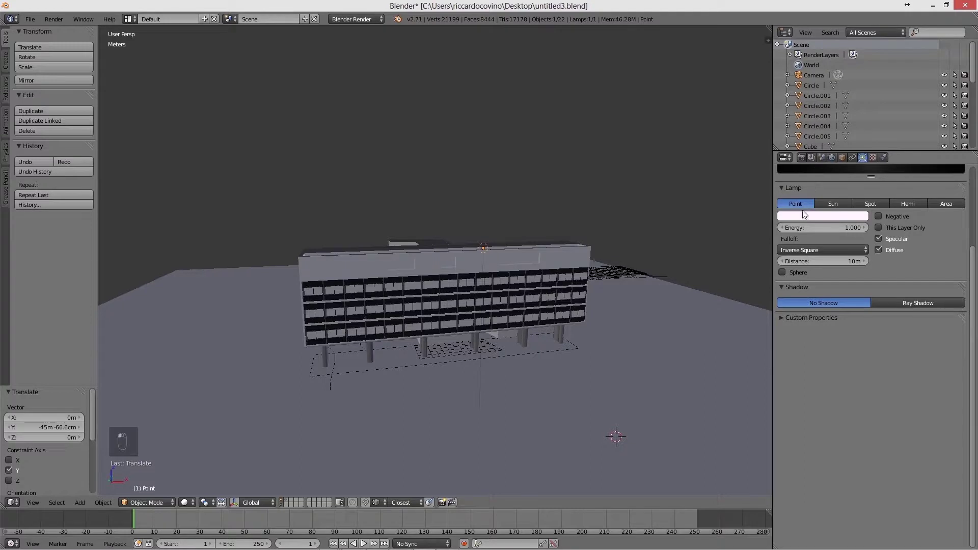
pyautogui.moveTo(892, 176); pyautogui.dragTo(963, 268)
pyautogui.moveTo(963, 269); pyautogui.dragTo(795, 277)
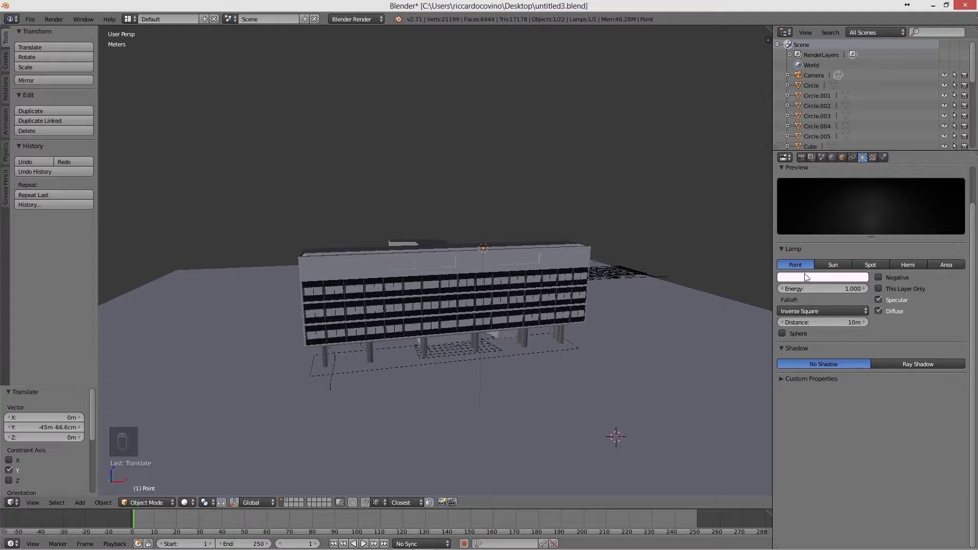
pyautogui.moveTo(599, 264); pyautogui.dragTo(517, 289)
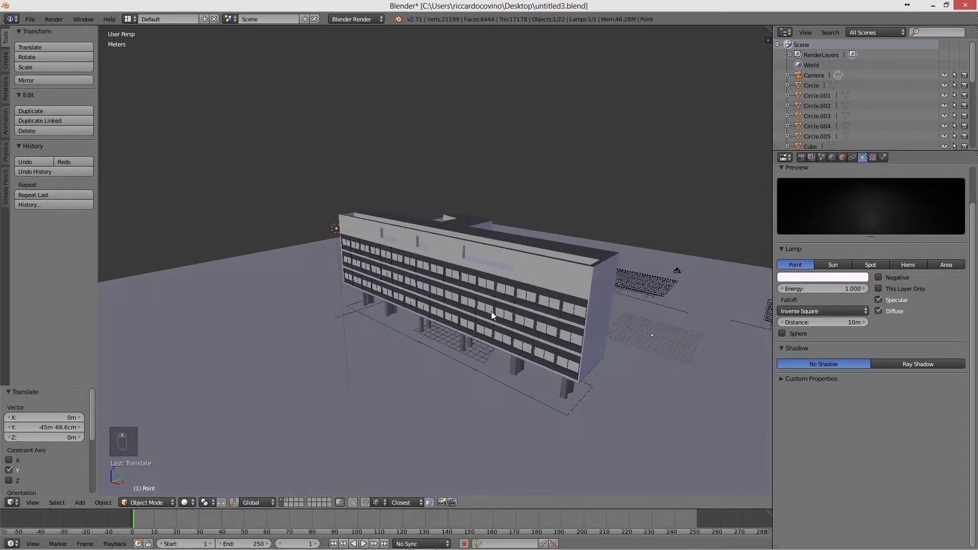
pyautogui.moveTo(540, 327); pyautogui.dragTo(352, 210)
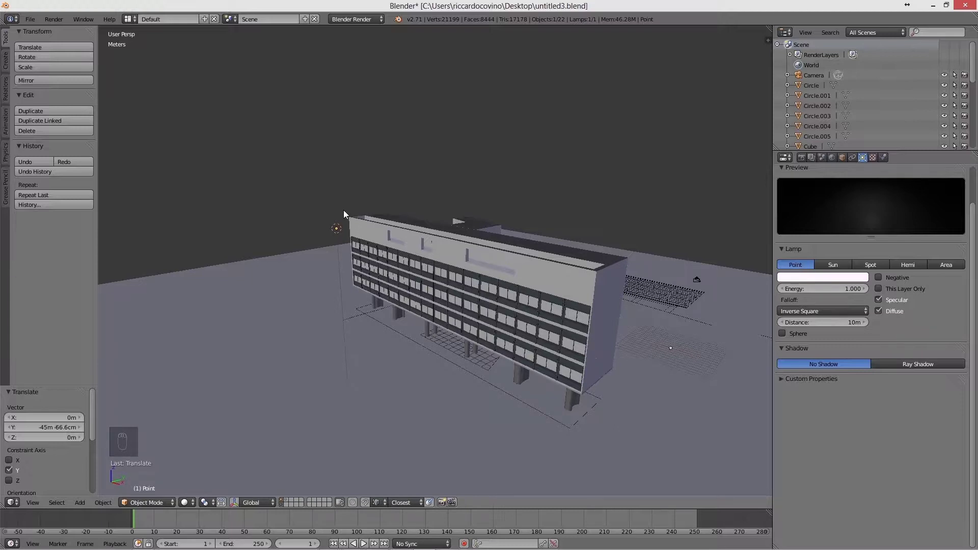
pyautogui.moveTo(347, 213); pyautogui.dragTo(347, 213)
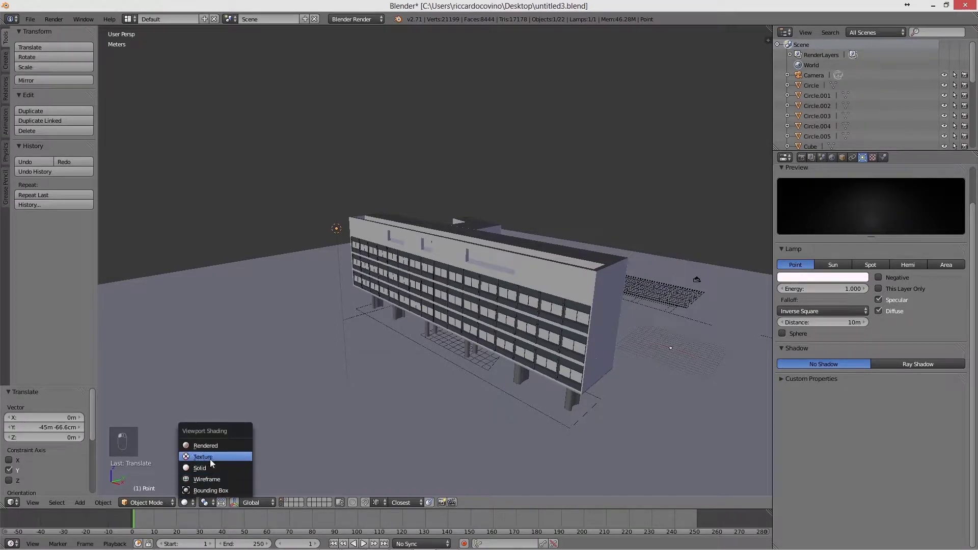
# Step: Preview the dark scene in Rendered shading and raise the lamp Energy from 1 to 5
pyautogui.scroll(3)
pyautogui.scroll(3)
pyautogui.scroll(3)
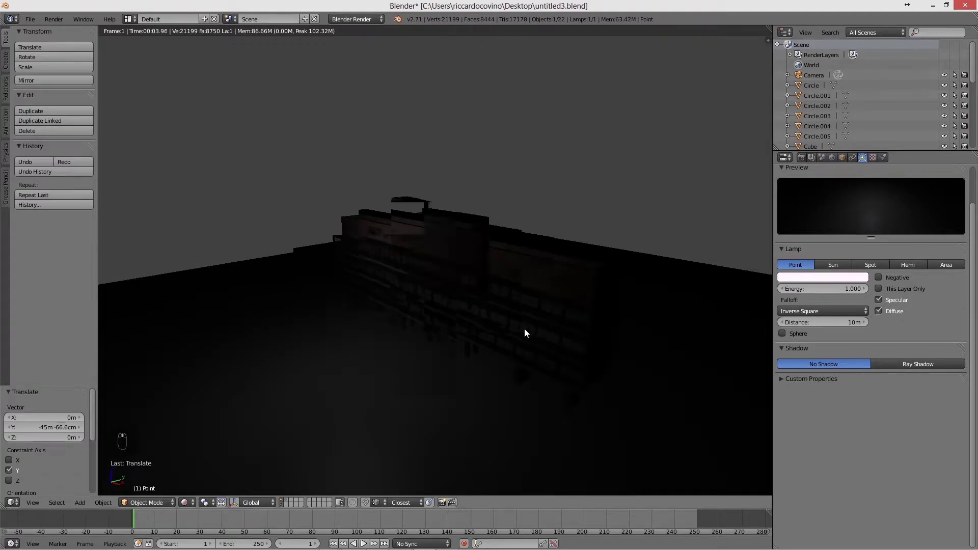
pyautogui.middleClick(528, 331)
pyautogui.moveTo(528, 331); pyautogui.dragTo(317, 293)
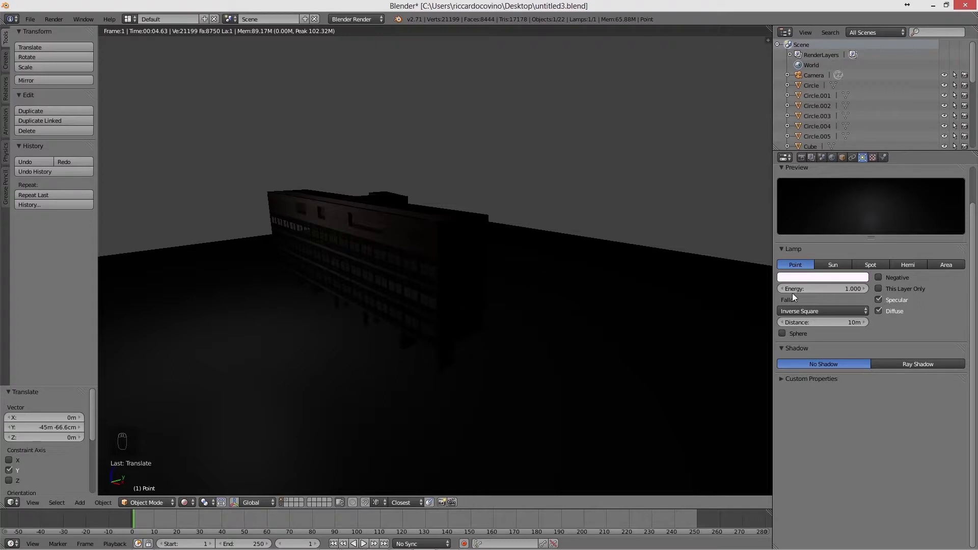
pyautogui.click(851, 292)
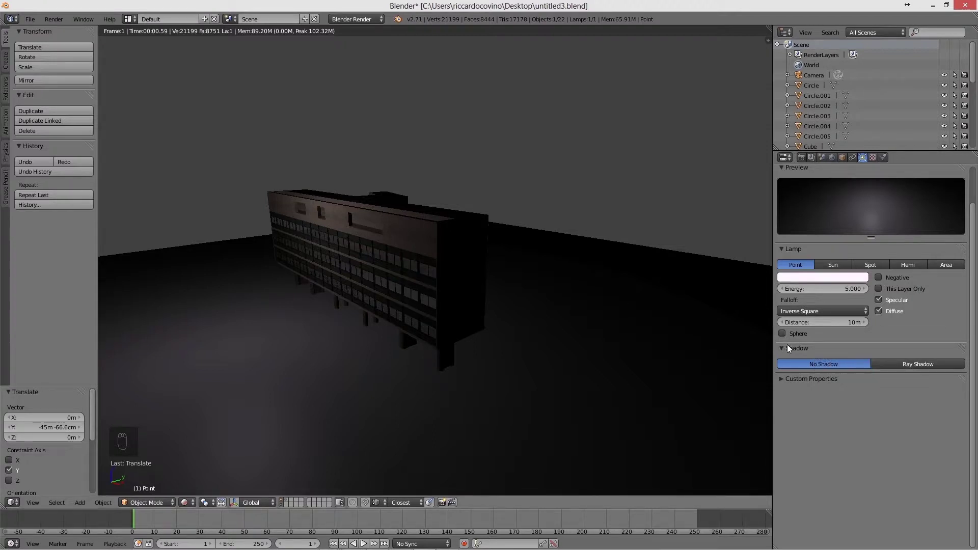
# Step: Enable Sphere on the point lamp so its light is limited to a sphere
pyautogui.click(784, 337)
pyautogui.moveTo(781, 337); pyautogui.dragTo(550, 332)
pyautogui.moveTo(549, 332); pyautogui.dragTo(169, 199)
# Step: Move the lamp to the building's left and lower it, checking in wireframe and rendered views
pyautogui.press('z')
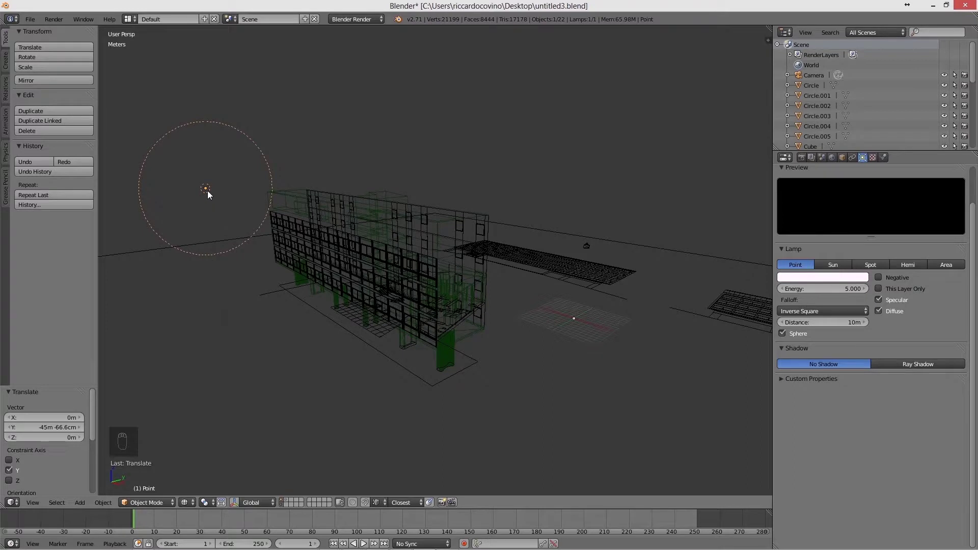
pyautogui.press('g')
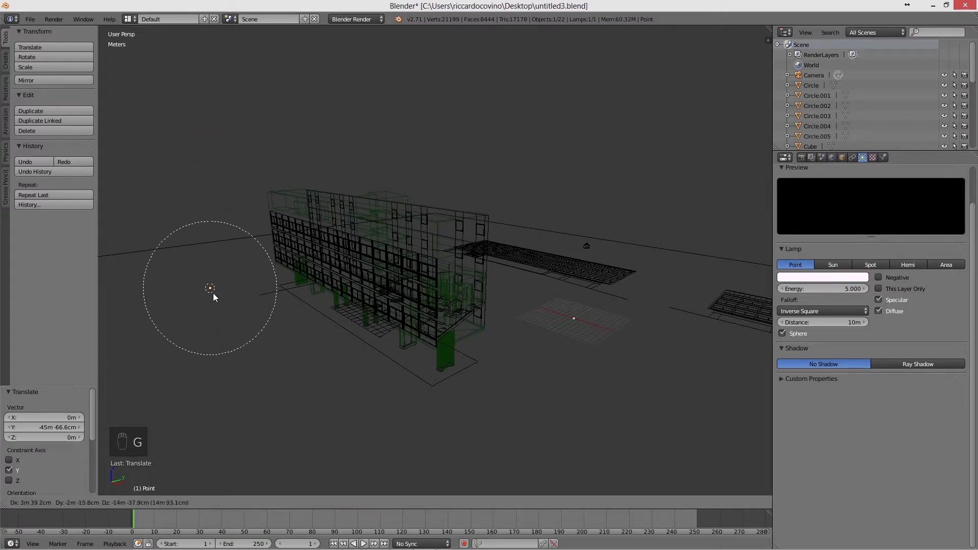
pyautogui.press('z')
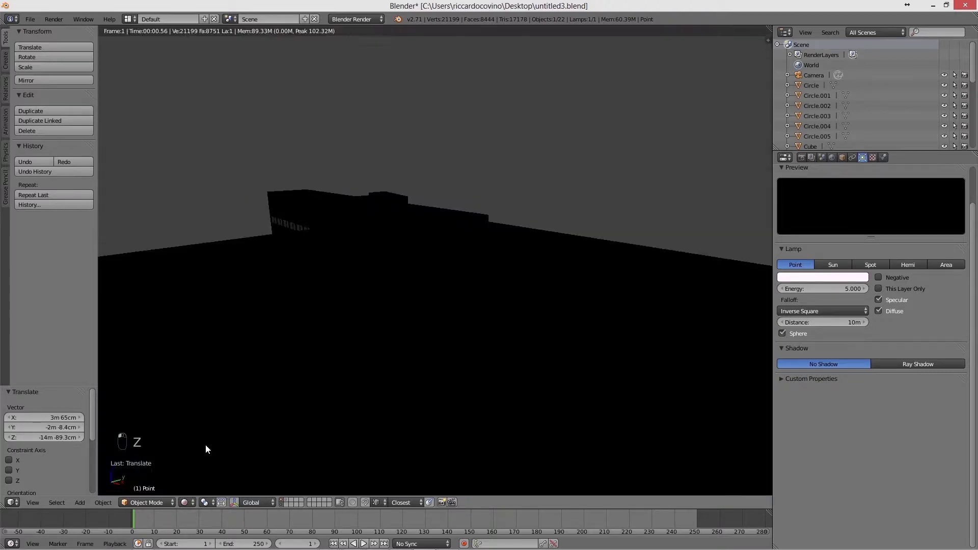
pyautogui.press('z')
pyautogui.press('g')
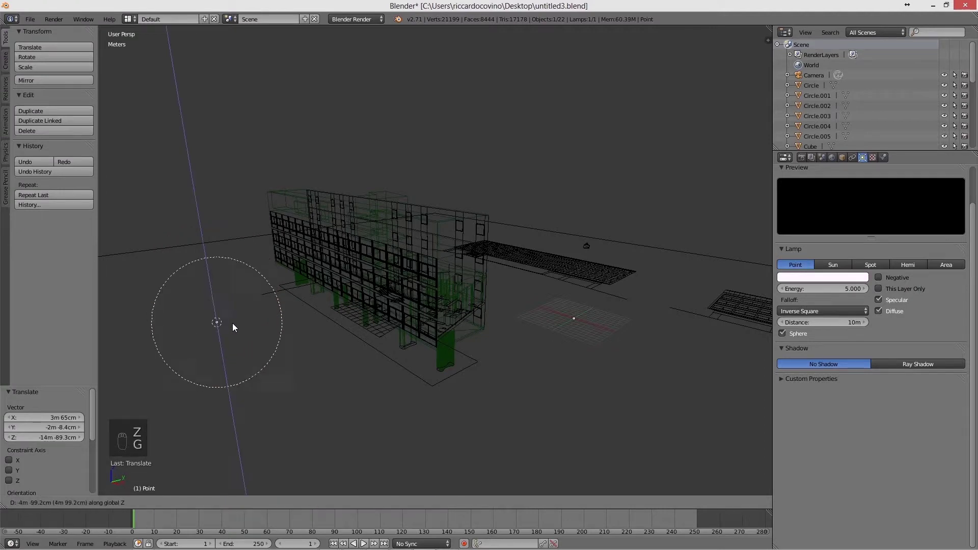
pyautogui.press('z')
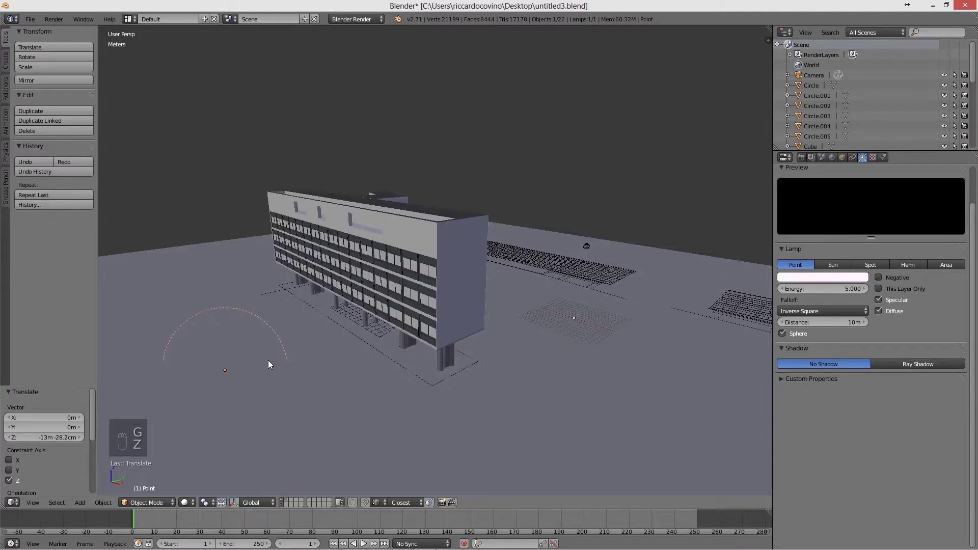
pyautogui.press('g')
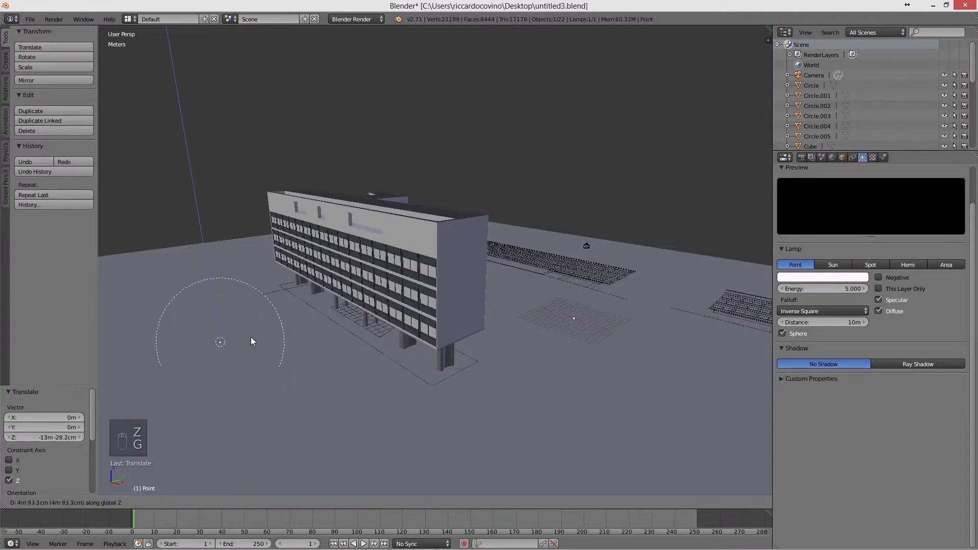
# Step: After a rendered check, lift the lamp about 20 m higher on the Z axis
pyautogui.press('g')
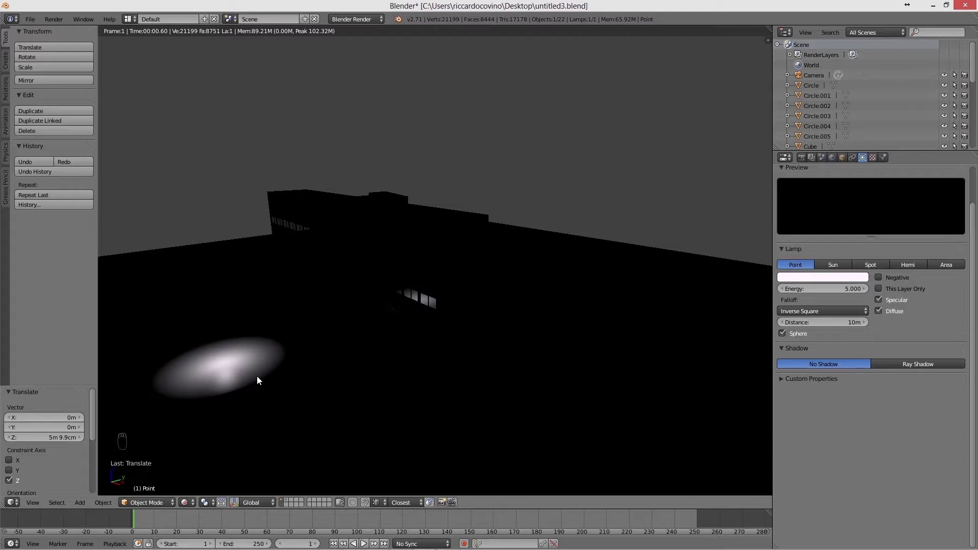
pyautogui.press('z')
pyautogui.press('g')
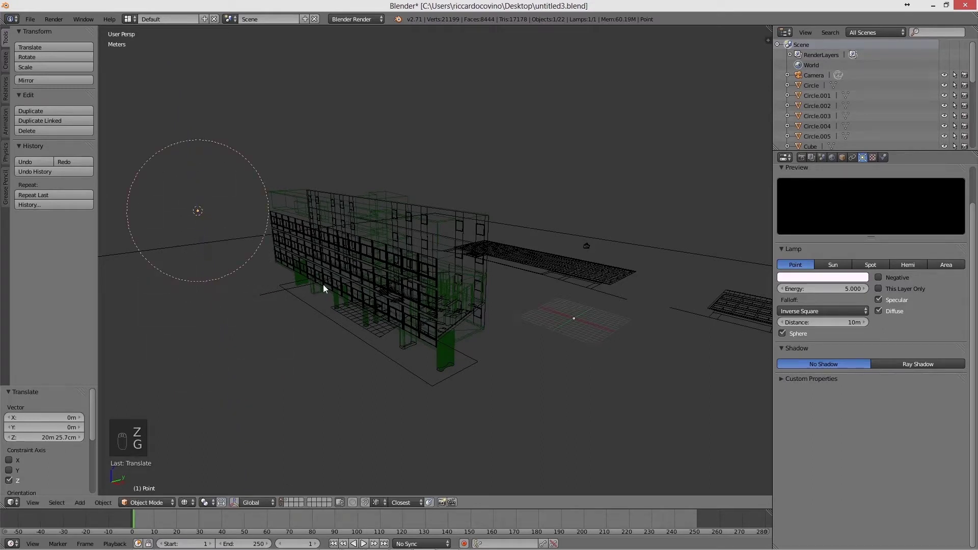
# Step: Raise the lamp Distance from 10 m to 50 m so its light reaches past the building
pyautogui.click(852, 326)
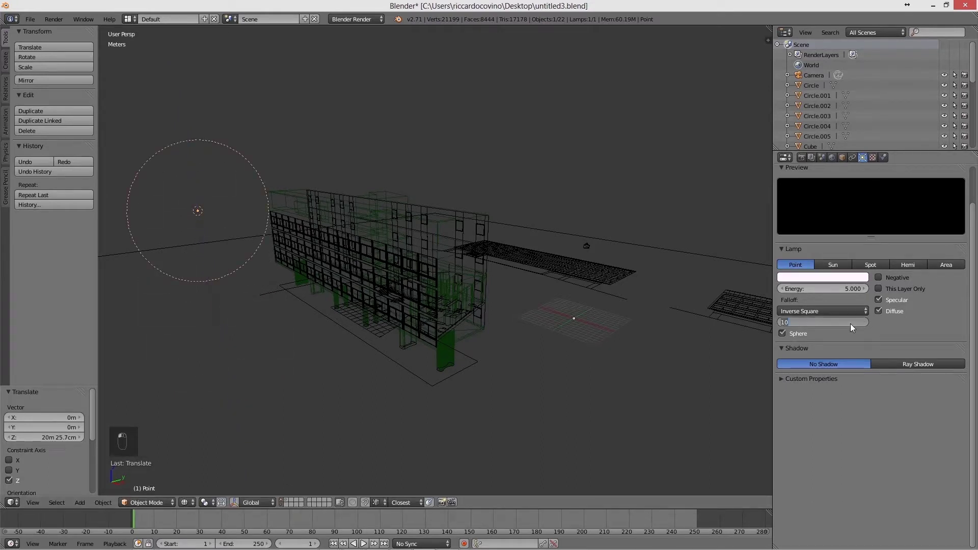
pyautogui.doubleClick(852, 326)
pyautogui.middleClick(852, 326)
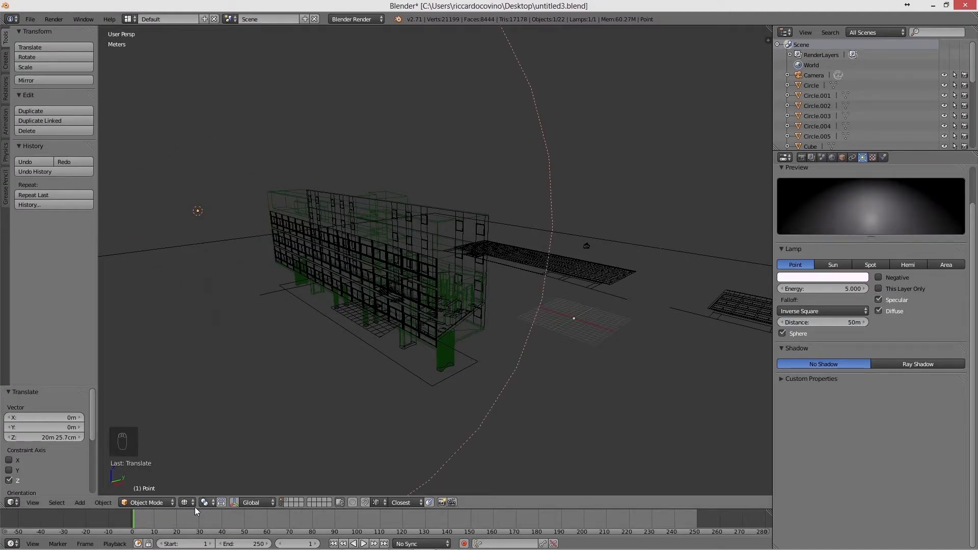
# Step: Show the scene as a Rendered preview and untick Sphere on the lamp
pyautogui.click(192, 502)
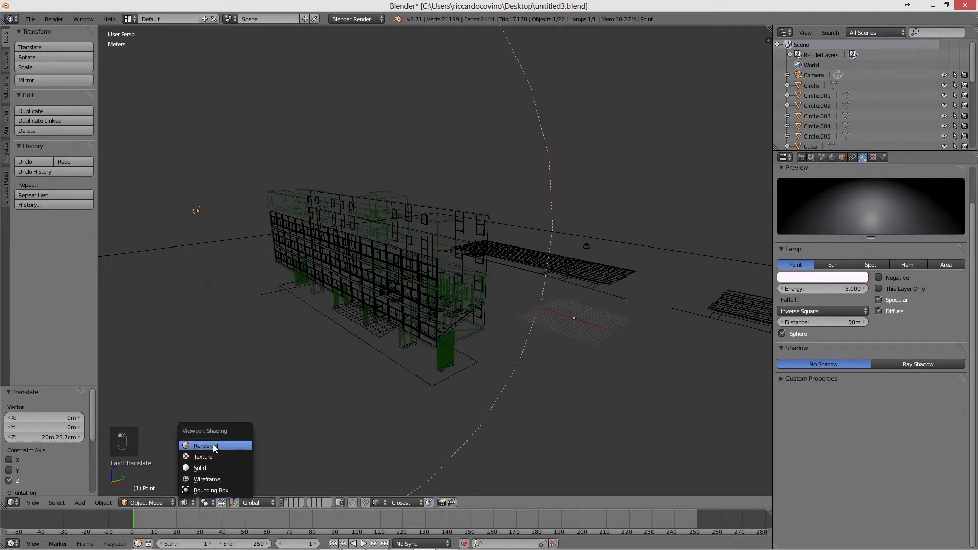
pyautogui.middleClick(215, 447)
pyautogui.moveTo(215, 447); pyautogui.dragTo(784, 333)
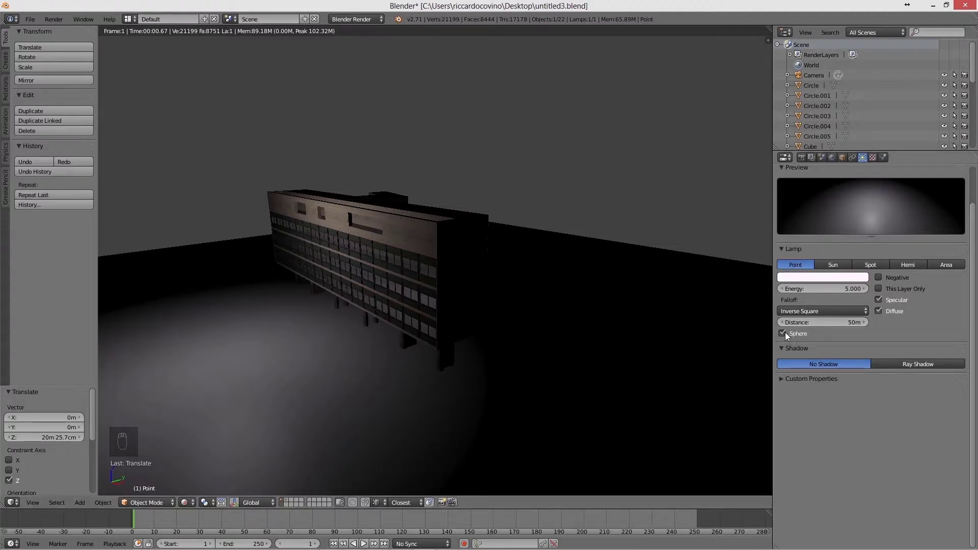
pyautogui.middleClick(787, 335)
pyautogui.moveTo(556, 345); pyautogui.dragTo(556, 345)
pyautogui.moveTo(556, 345); pyautogui.dragTo(825, 281)
pyautogui.moveTo(825, 282); pyautogui.dragTo(824, 181)
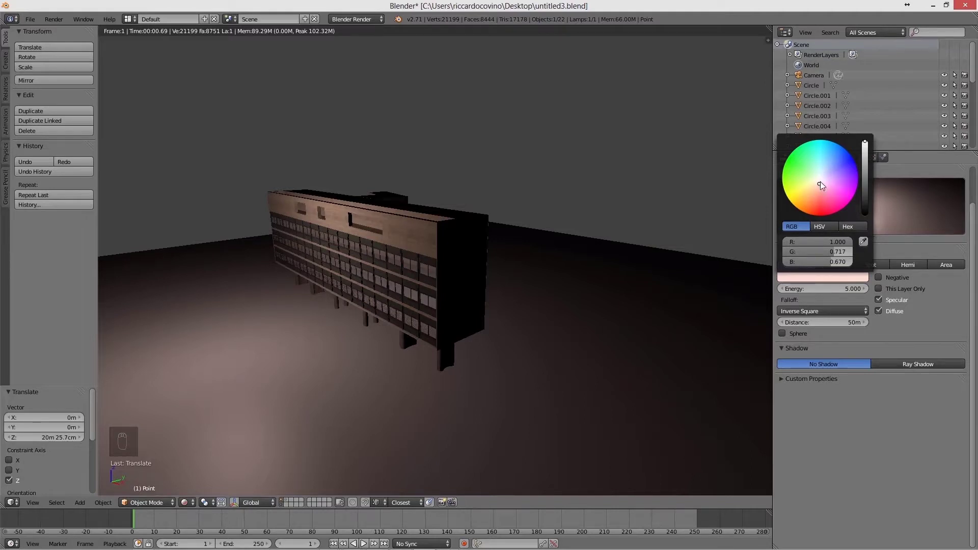
pyautogui.moveTo(823, 182); pyautogui.dragTo(846, 240)
pyautogui.moveTo(846, 240); pyautogui.dragTo(826, 186)
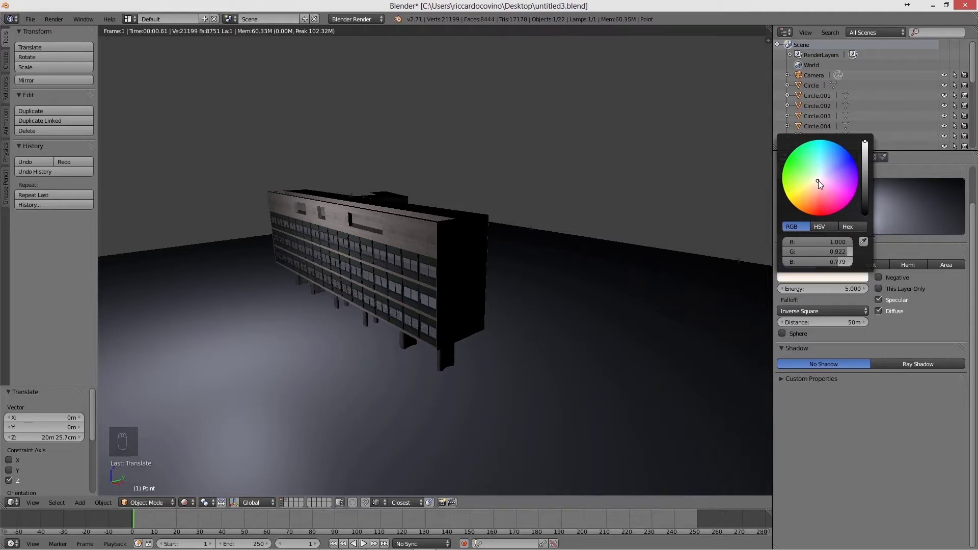
pyautogui.moveTo(824, 185); pyautogui.dragTo(844, 249)
pyautogui.moveTo(846, 264); pyautogui.dragTo(870, 263)
pyautogui.moveTo(849, 256); pyautogui.dragTo(867, 337)
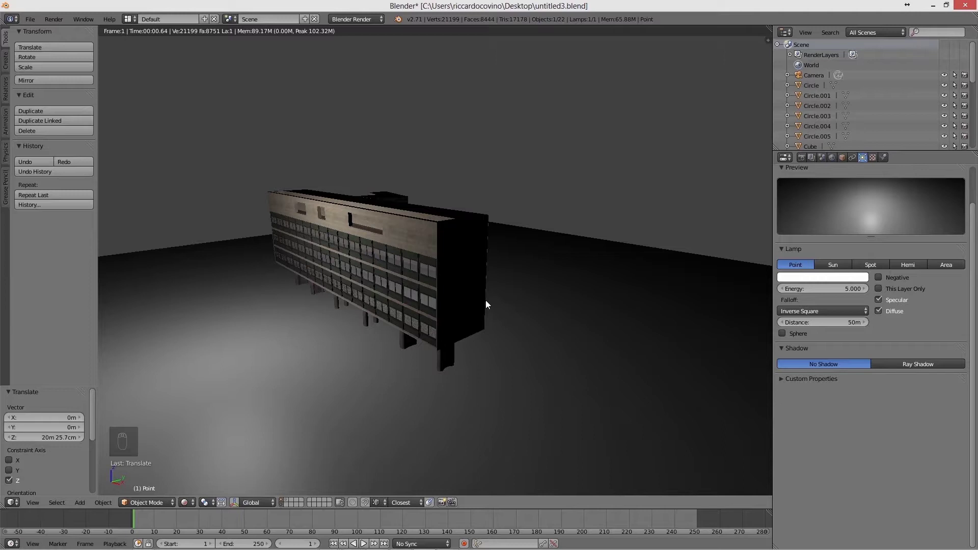
# Step: In wireframe select the ground plane, then reselect the lamp and enable This Layer Only
pyautogui.press('z')
pyautogui.moveTo(199, 214); pyautogui.dragTo(271, 380)
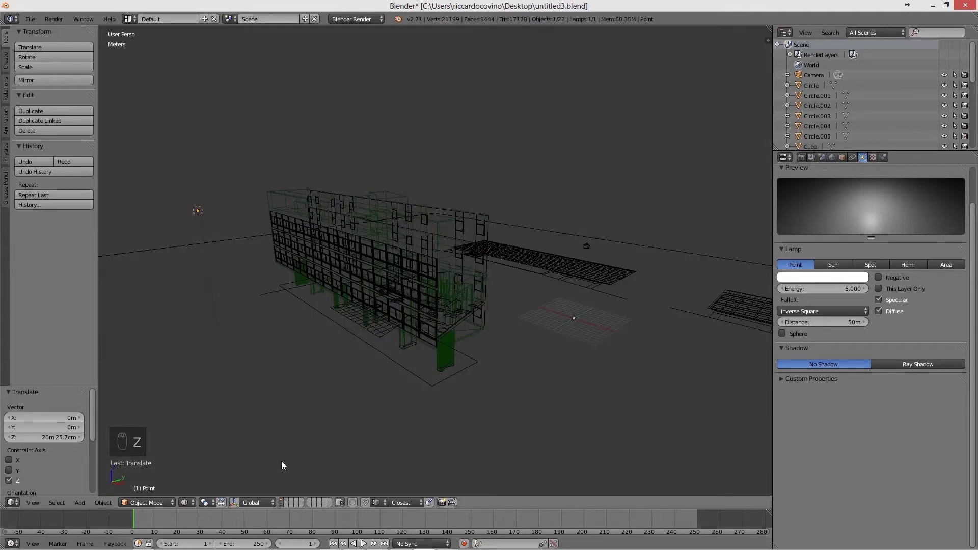
pyautogui.click(275, 503)
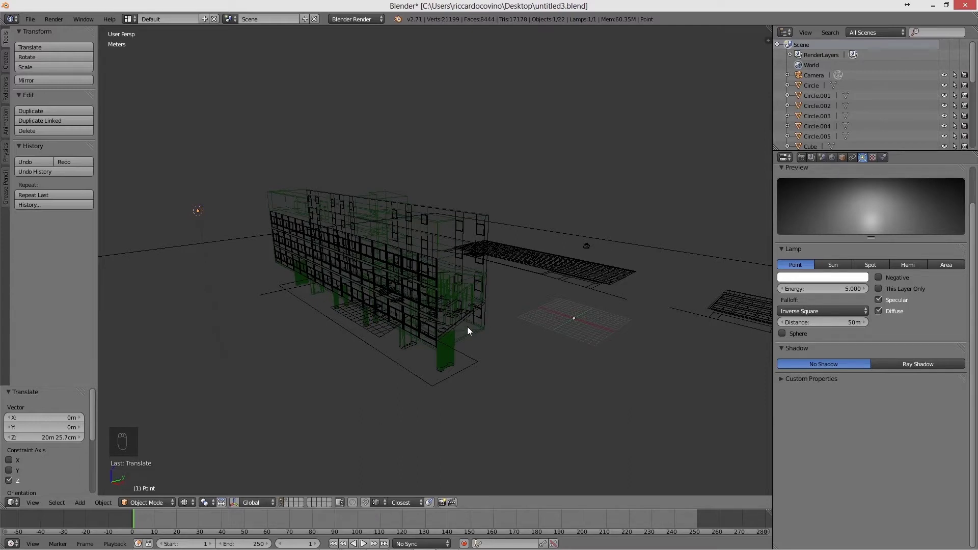
pyautogui.moveTo(239, 240); pyautogui.dragTo(287, 509)
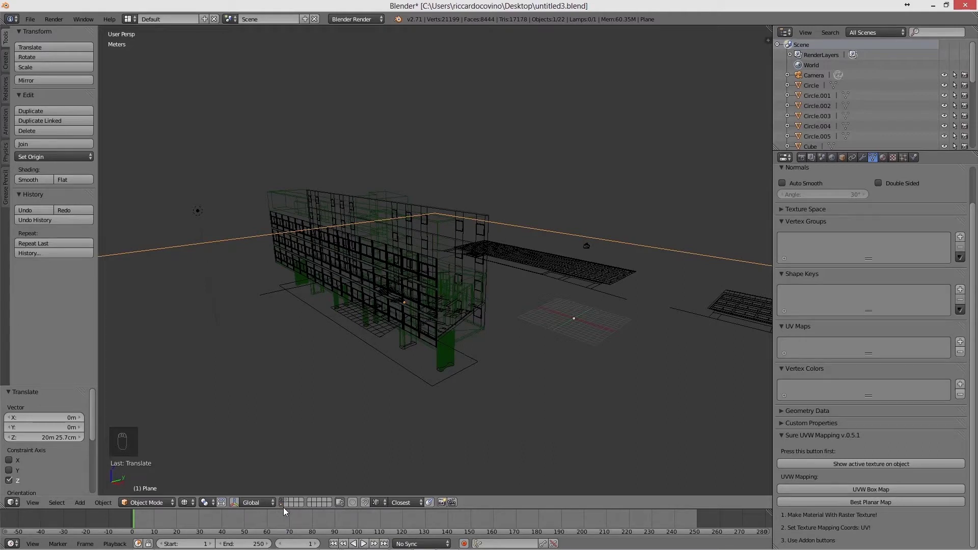
pyautogui.moveTo(199, 217); pyautogui.dragTo(878, 290)
pyautogui.moveTo(790, 304); pyautogui.dragTo(186, 505)
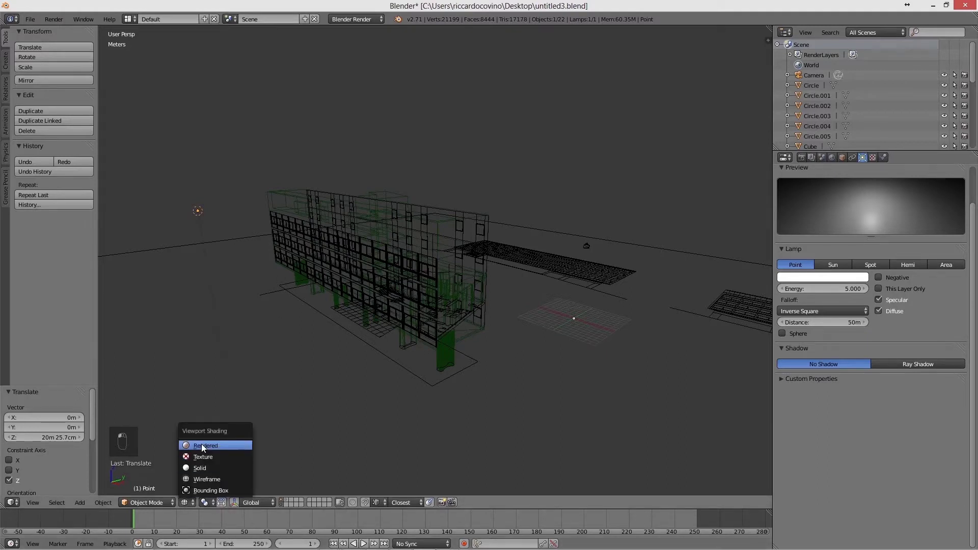
# Step: Untick This Layer Only so the lamp lights the ground plane again
pyautogui.moveTo(781, 339); pyautogui.dragTo(880, 291)
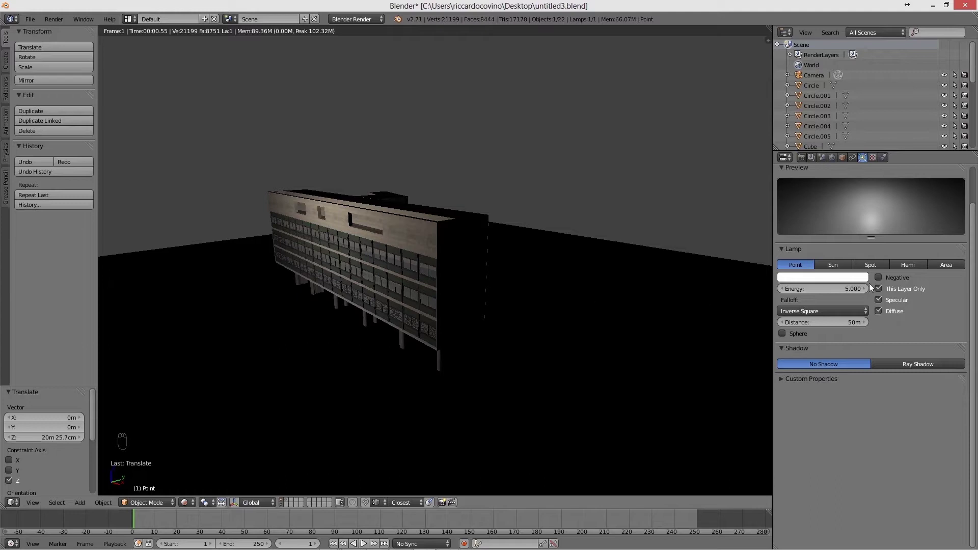
pyautogui.click(882, 293)
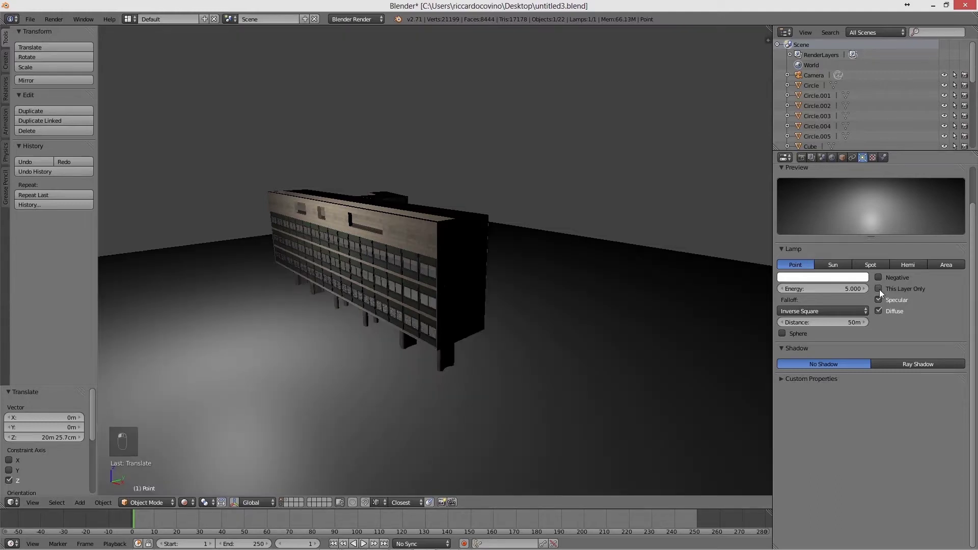
pyautogui.moveTo(329, 233); pyautogui.dragTo(911, 368)
# Step: Enable Ray Shadow on the lamp and orbit to inspect the building's long ground shadow
pyautogui.click(911, 368)
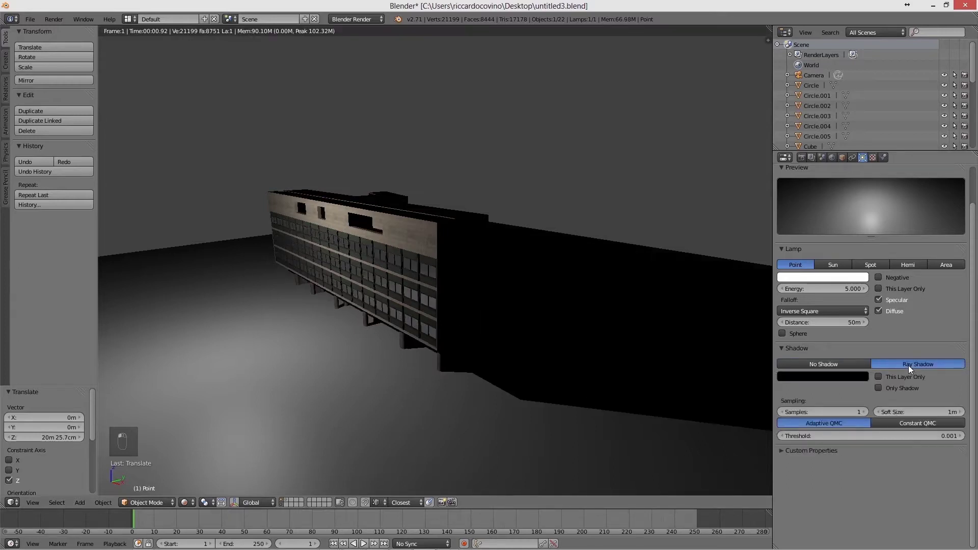
pyautogui.moveTo(716, 343); pyautogui.dragTo(235, 267)
pyautogui.moveTo(234, 267); pyautogui.dragTo(323, 418)
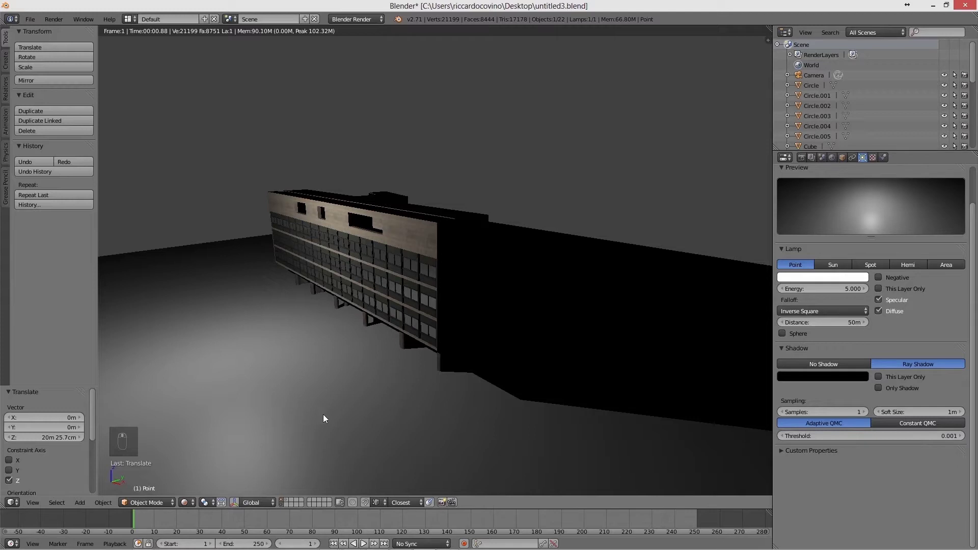
pyautogui.moveTo(340, 419); pyautogui.dragTo(536, 374)
pyautogui.moveTo(187, 423); pyautogui.dragTo(876, 400)
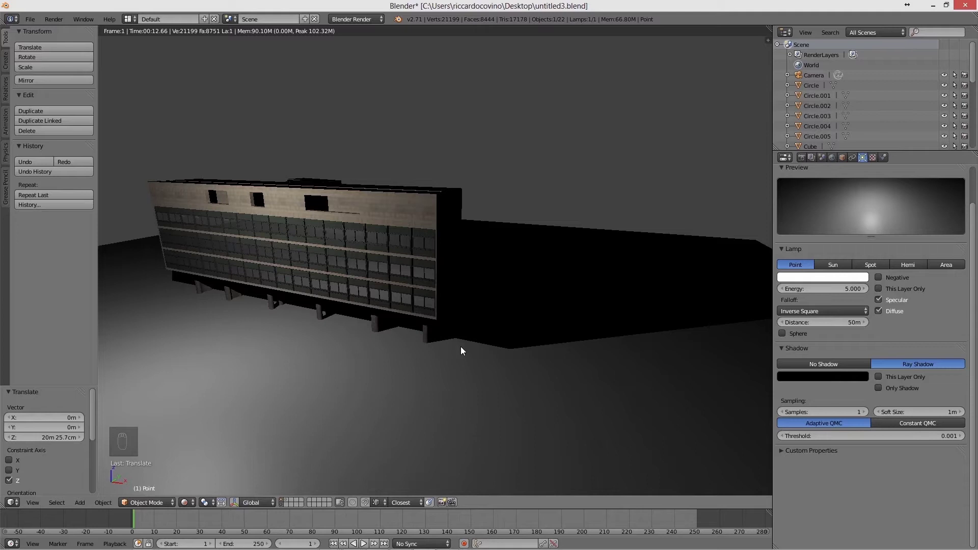
# Step: Raise the ray shadow to 5 samples and a 5 m soft size for softer edges
pyautogui.click(858, 414)
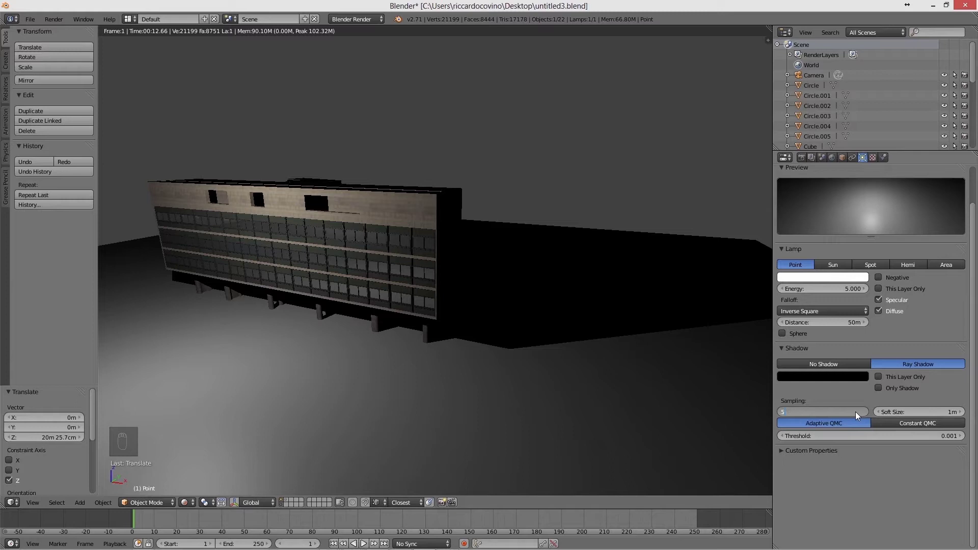
pyautogui.moveTo(858, 414); pyautogui.dragTo(655, 338)
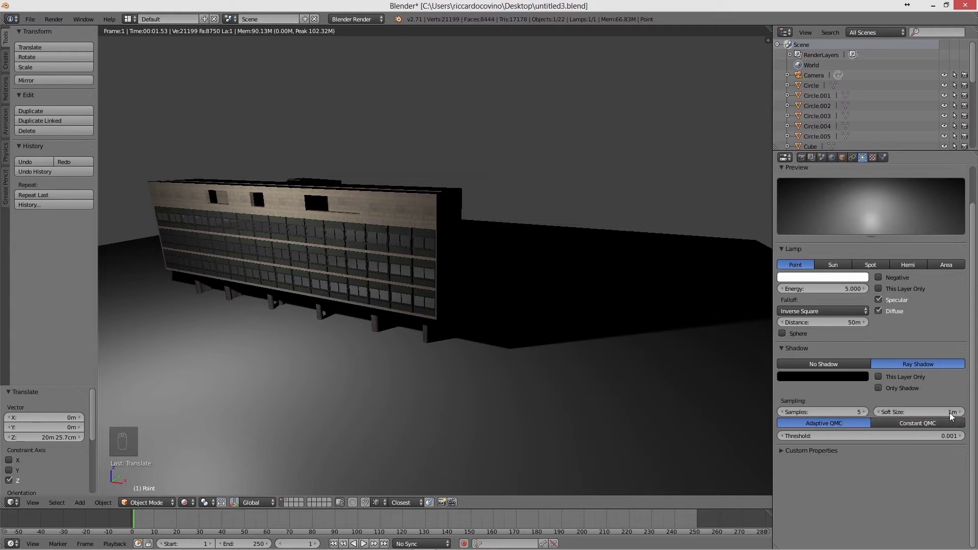
pyautogui.click(950, 414)
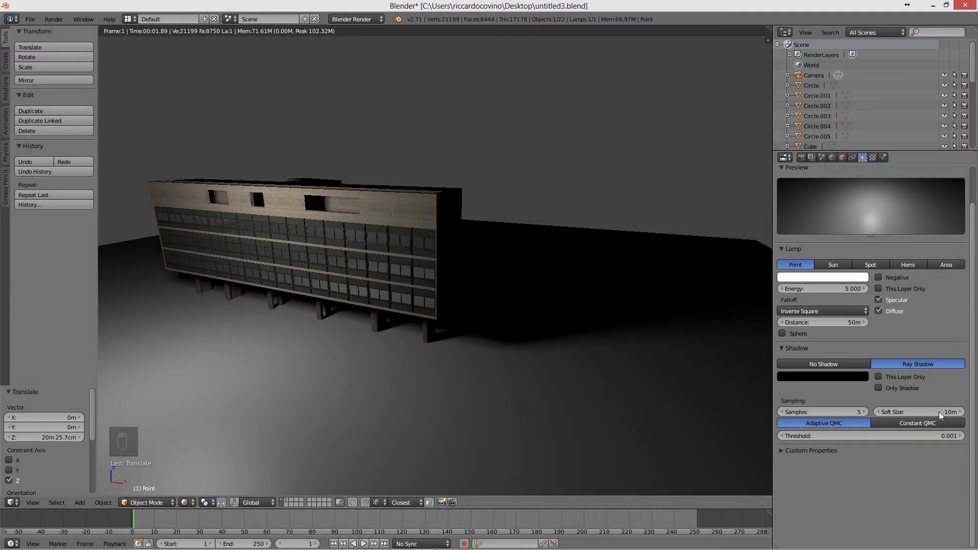
pyautogui.click(952, 416)
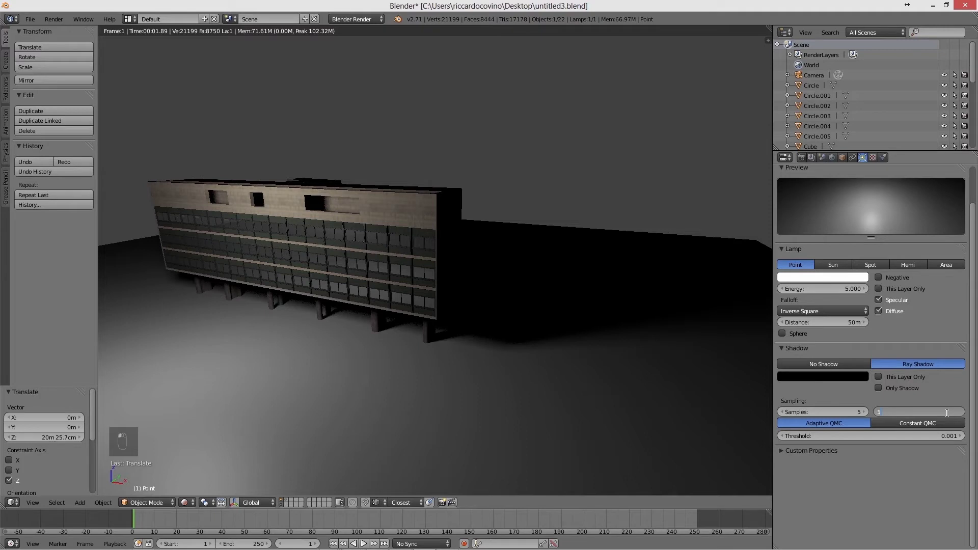
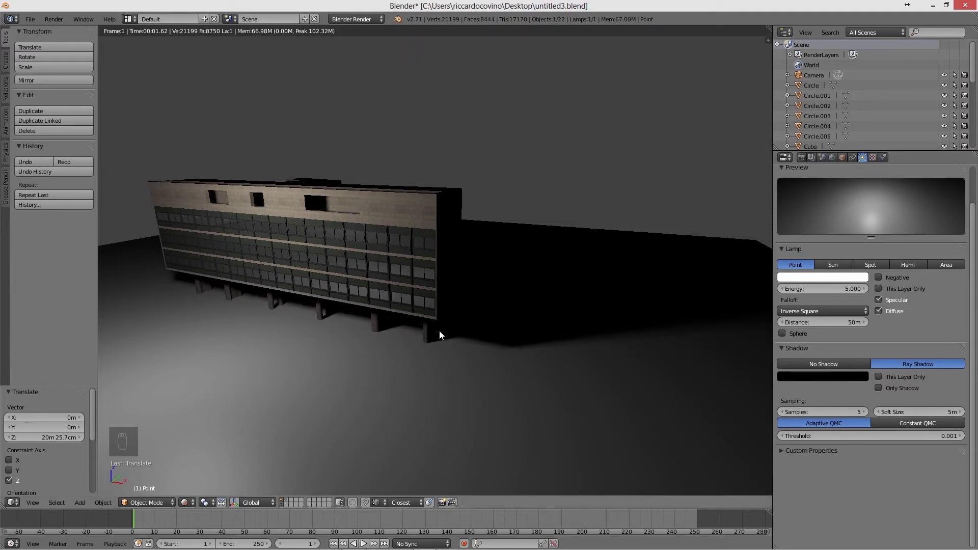
# Step: In wireframe, move the point lamp about 3.4 m straight down toward the ground
pyautogui.press('z')
pyautogui.moveTo(443, 328); pyautogui.dragTo(294, 229)
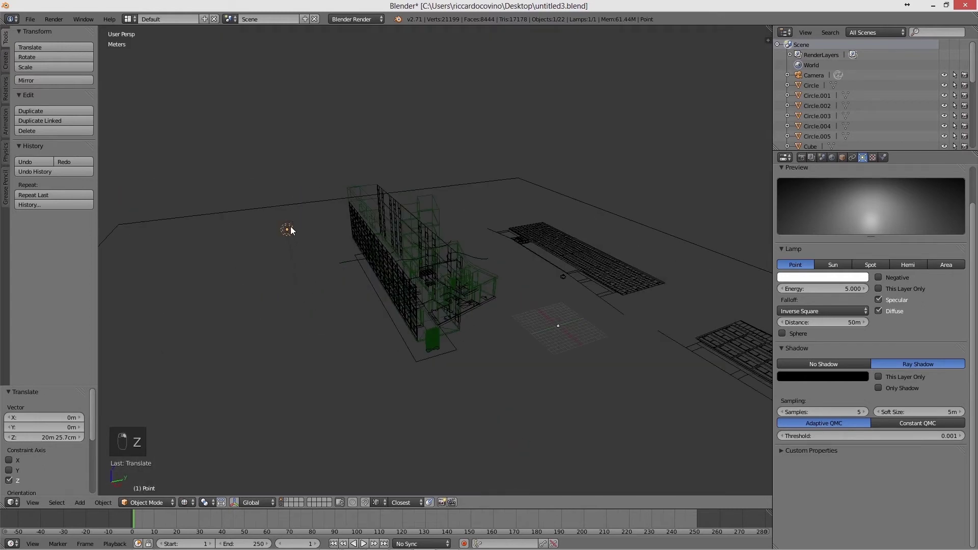
pyautogui.press('g')
pyautogui.click(297, 244)
pyautogui.moveTo(298, 249); pyautogui.dragTo(301, 268)
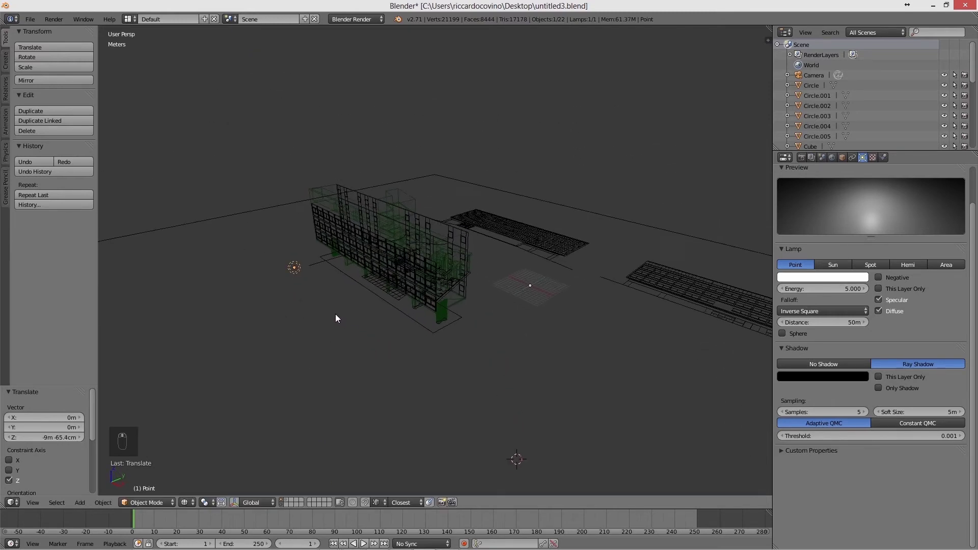
pyautogui.press('g')
pyautogui.click(334, 312)
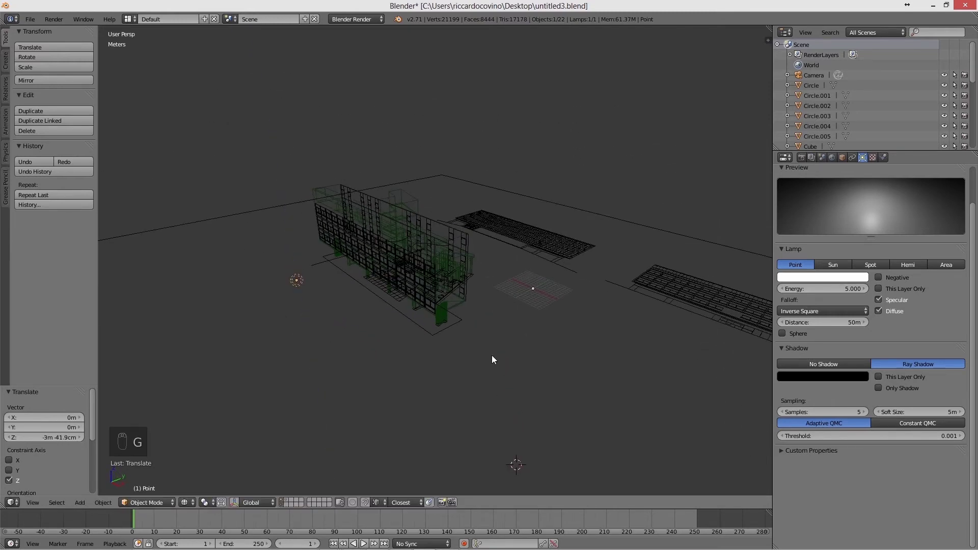
# Step: Return to the rendered preview to see the bright pool of light beside the building
pyautogui.click(424, 381)
pyautogui.click(339, 420)
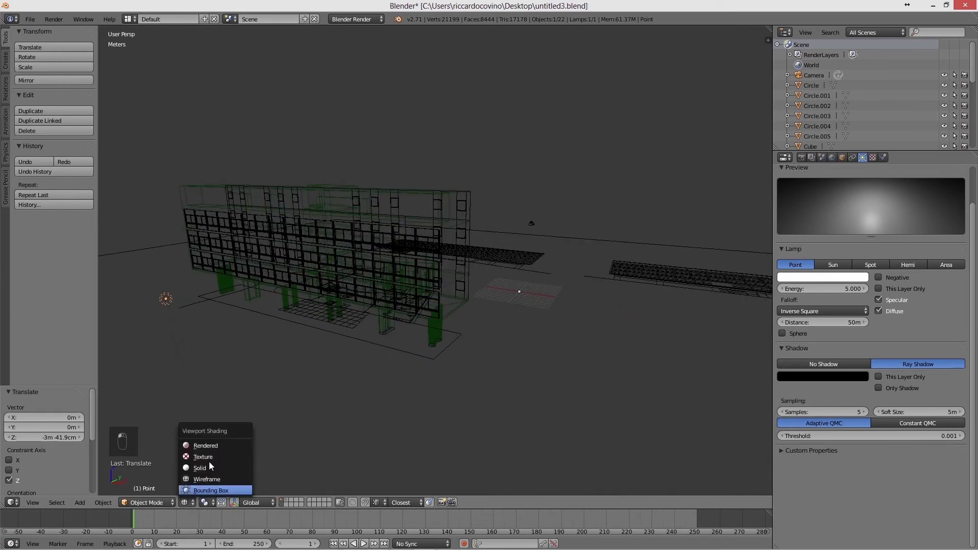
pyautogui.click(213, 447)
# Step: Raise shadow samples to 6 and inspect the building's shadowed corner up close
pyautogui.moveTo(212, 447); pyautogui.dragTo(865, 415)
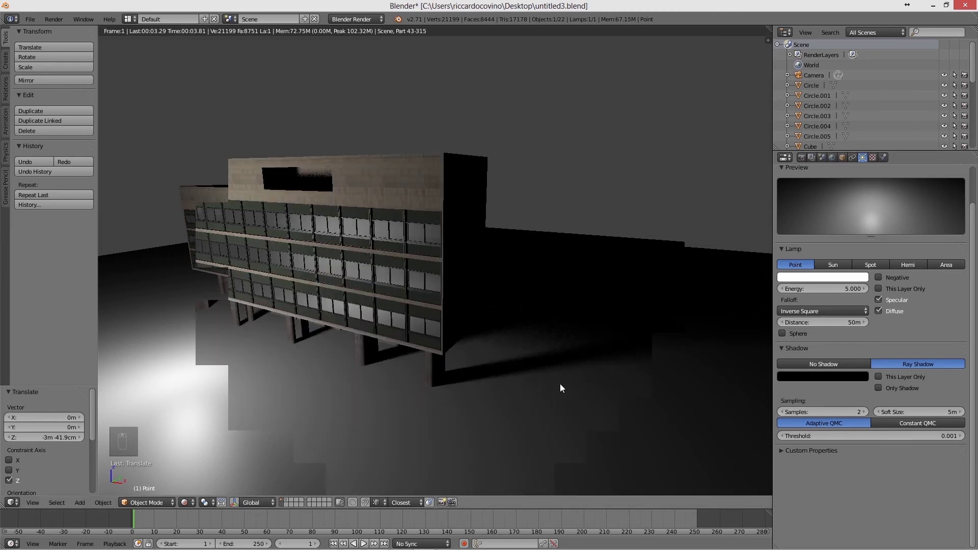
pyautogui.moveTo(552, 421); pyautogui.dragTo(524, 403)
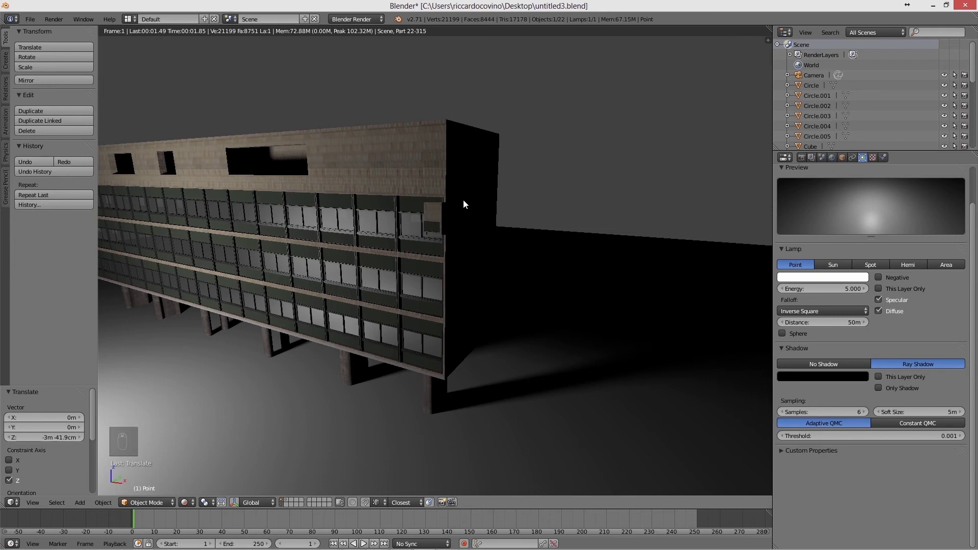
pyautogui.moveTo(466, 179); pyautogui.dragTo(855, 416)
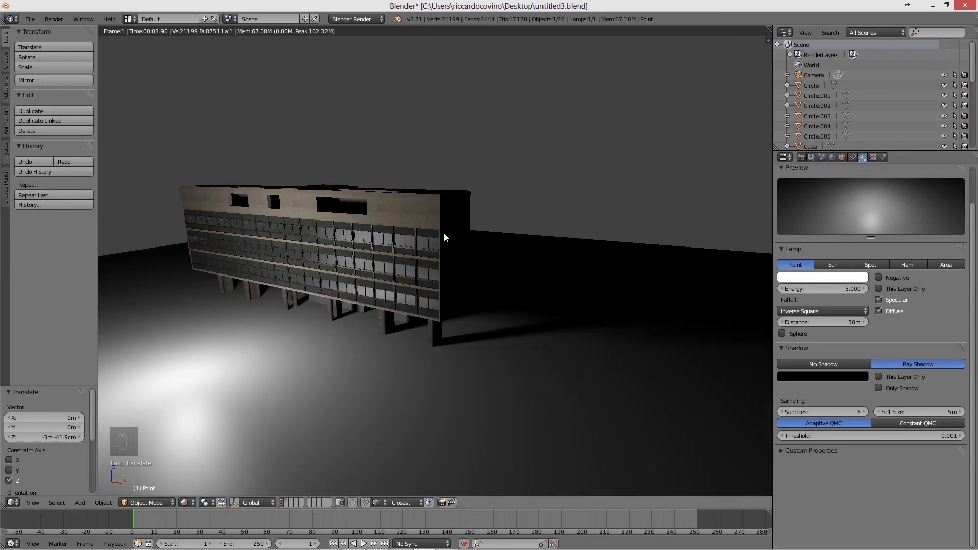